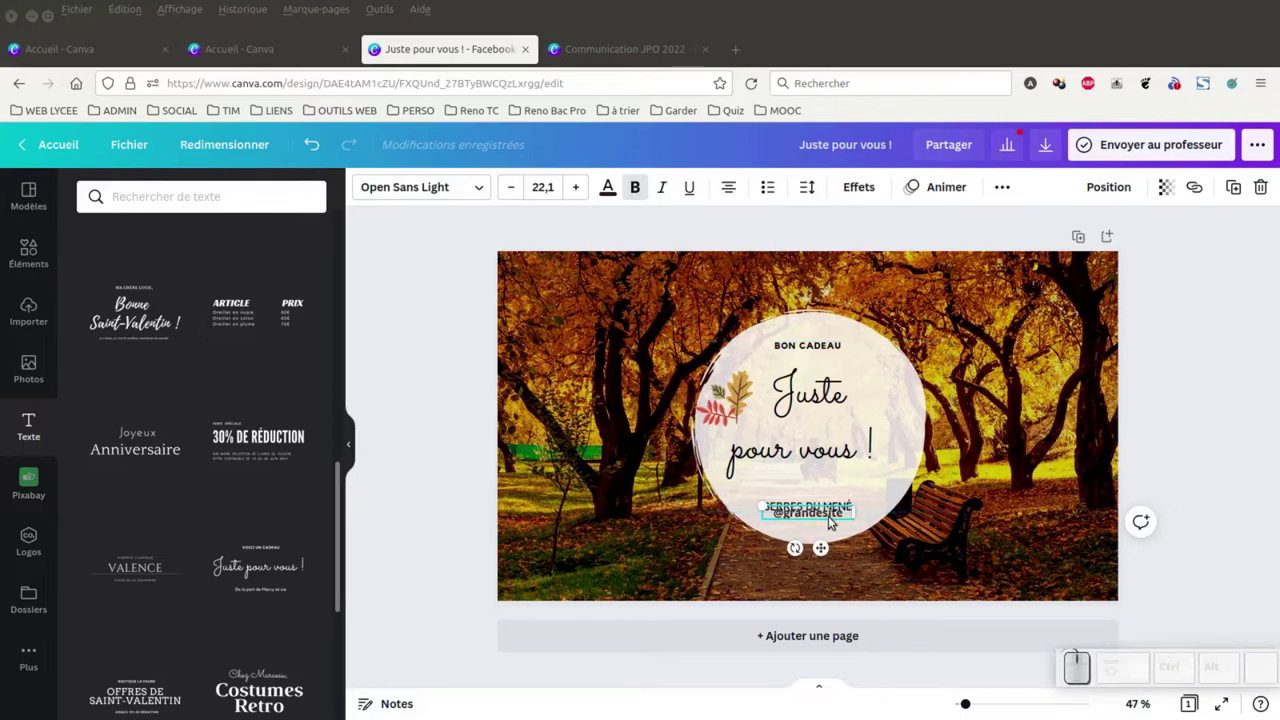
Step: Select the placeholder handle line under SERRES DU MENÉ for replacement
left_click(817, 507)
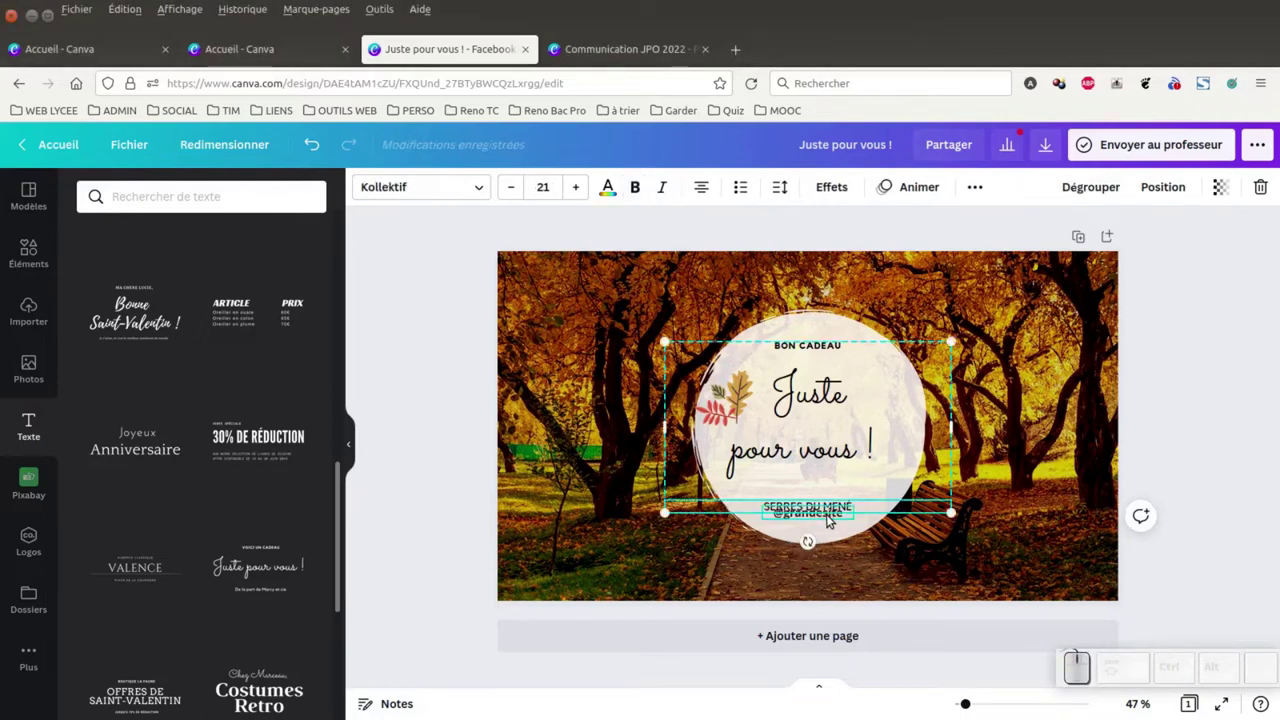
left_click(818, 508)
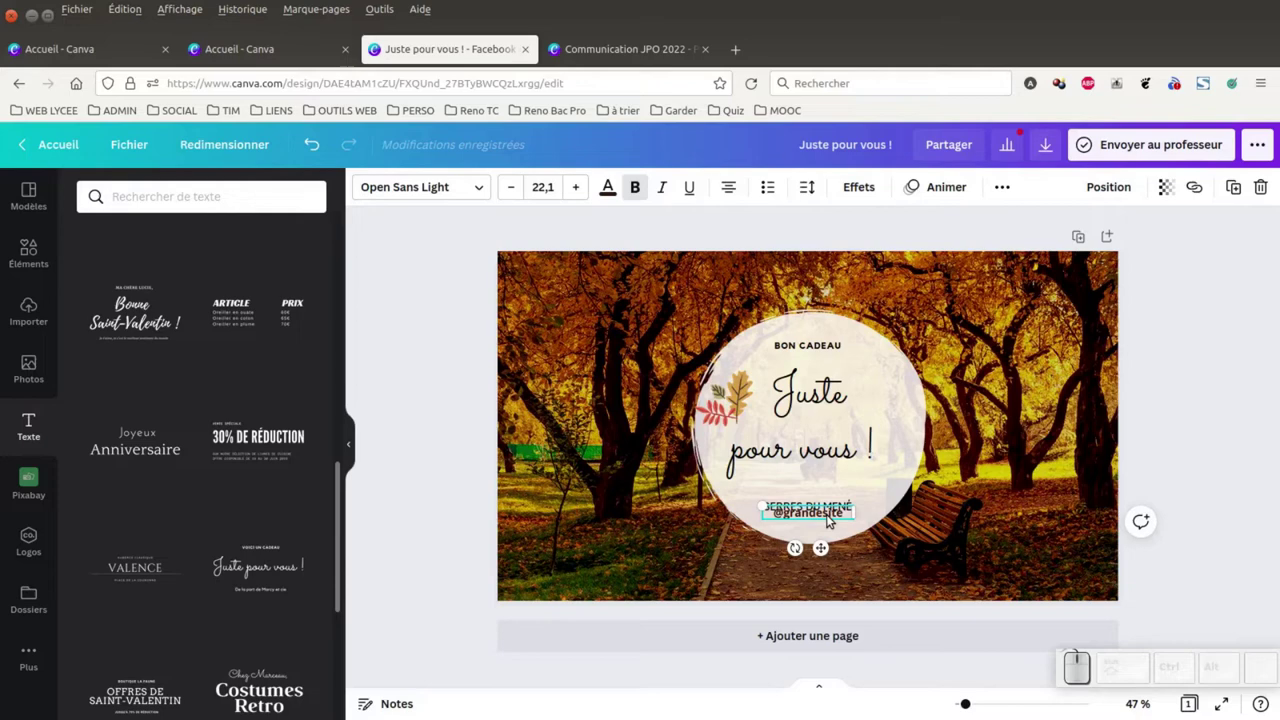
key("Down")
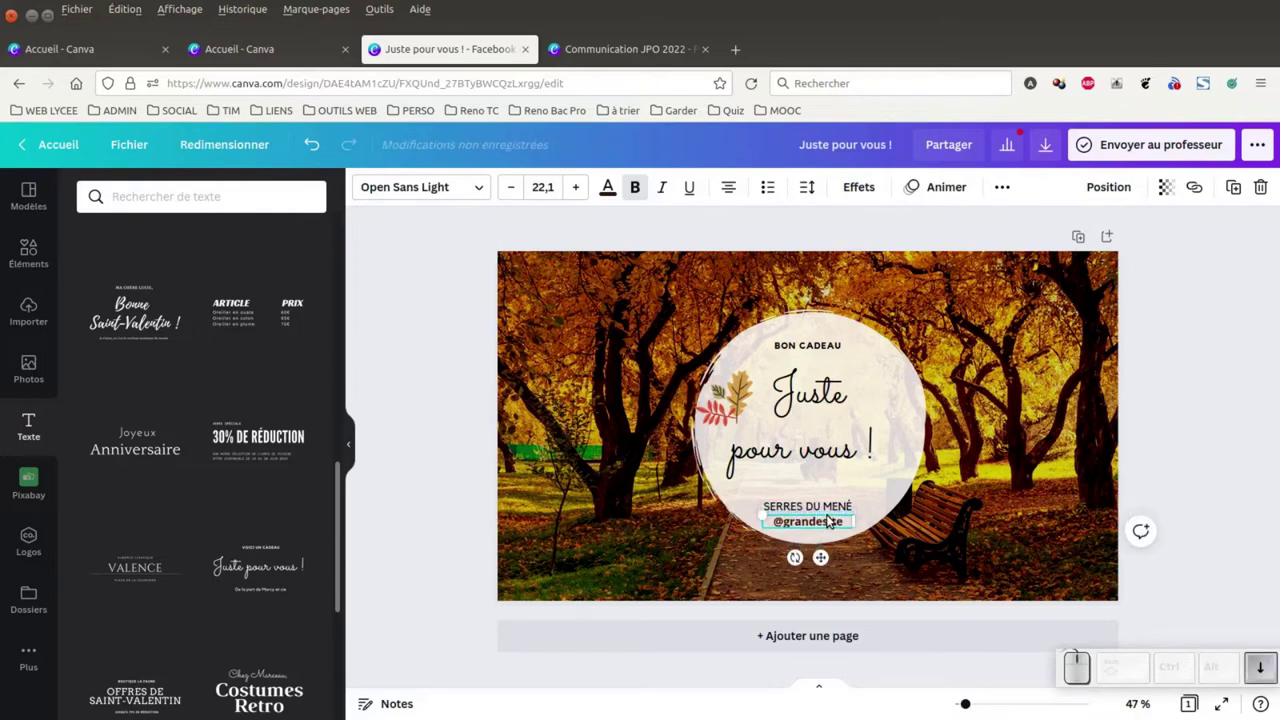
left_click(810, 531)
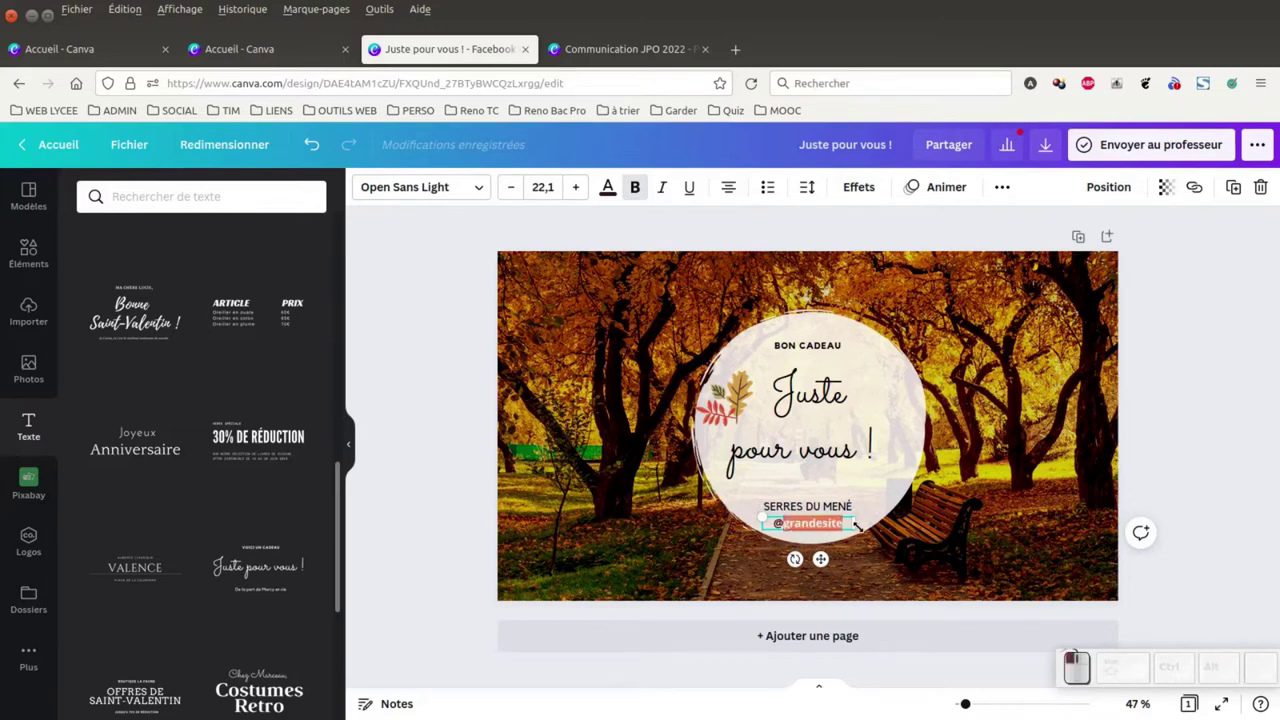
key("l")
key("y")
key("c")
key("e")
key("c")
key("f")
key("a")
key("d")
key("u")
key("m")
key("e")
key("n")
key("e")
key("shift+;")
key("shift+f")
key("shift+r")
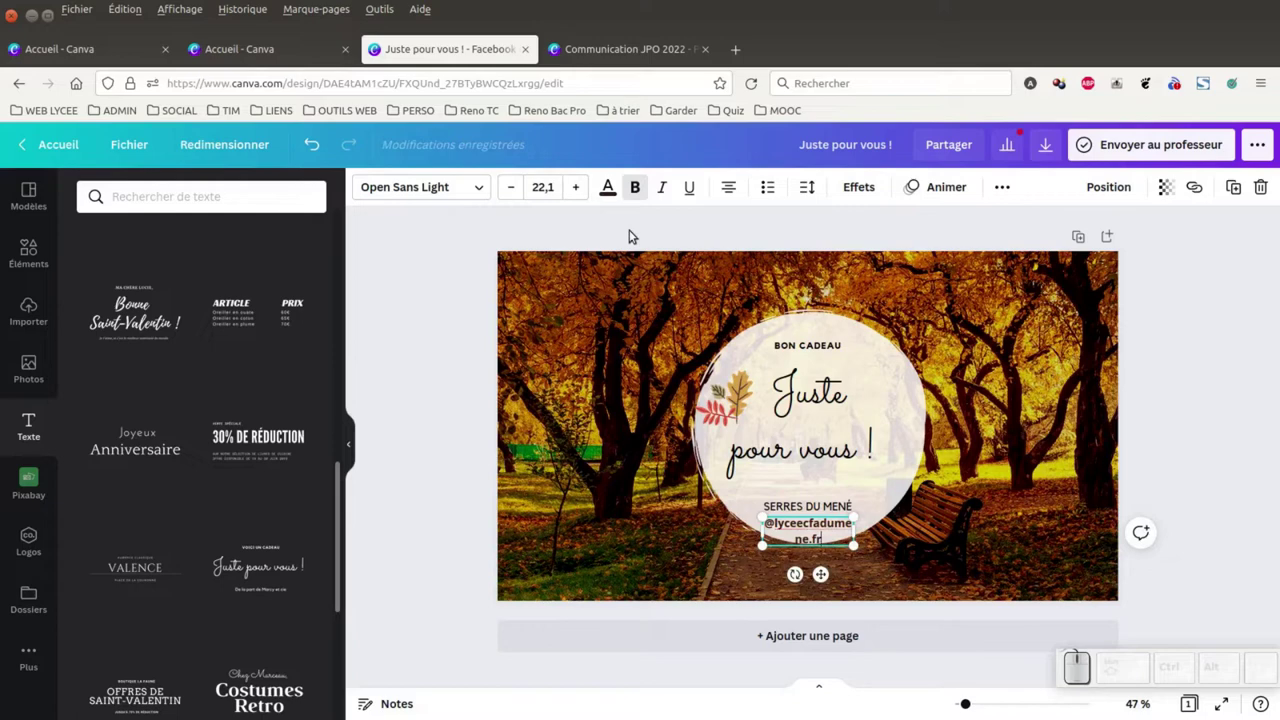
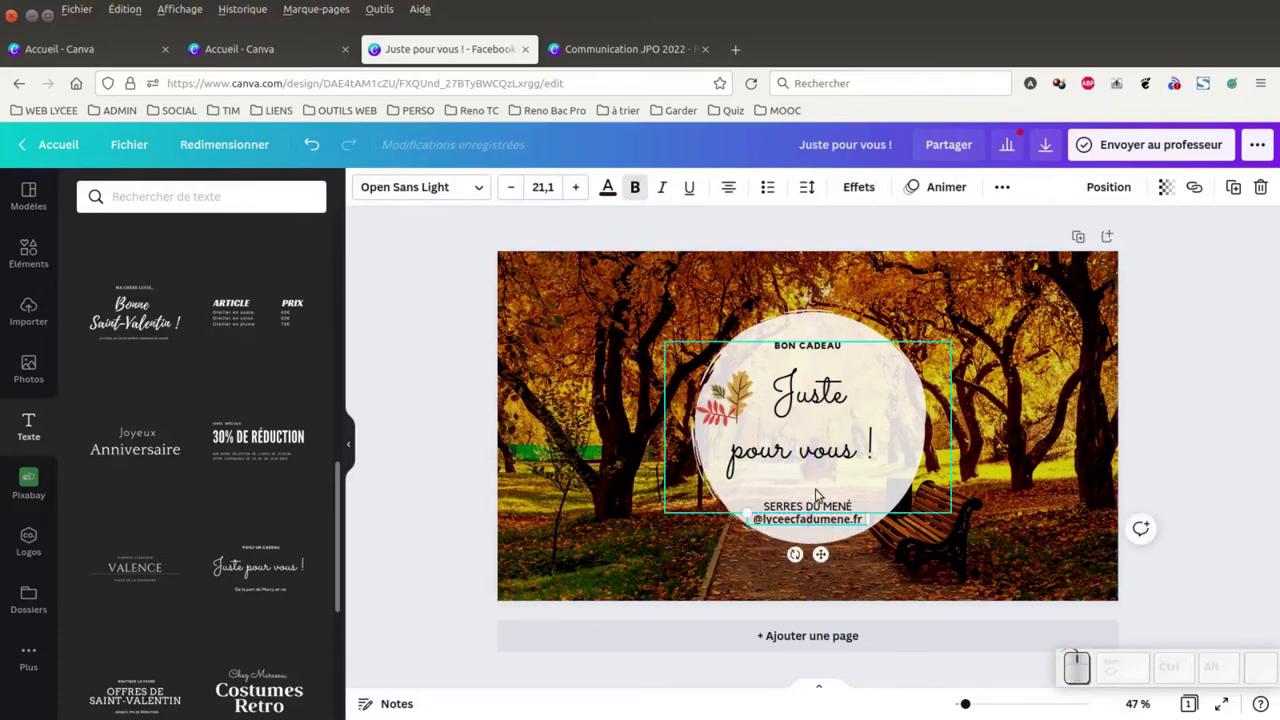
Step: Centre the circle's text and restyle the SERRES DU MENÉ and website lines in Lato Bold
left_click_drag(825, 465, 840, 511)
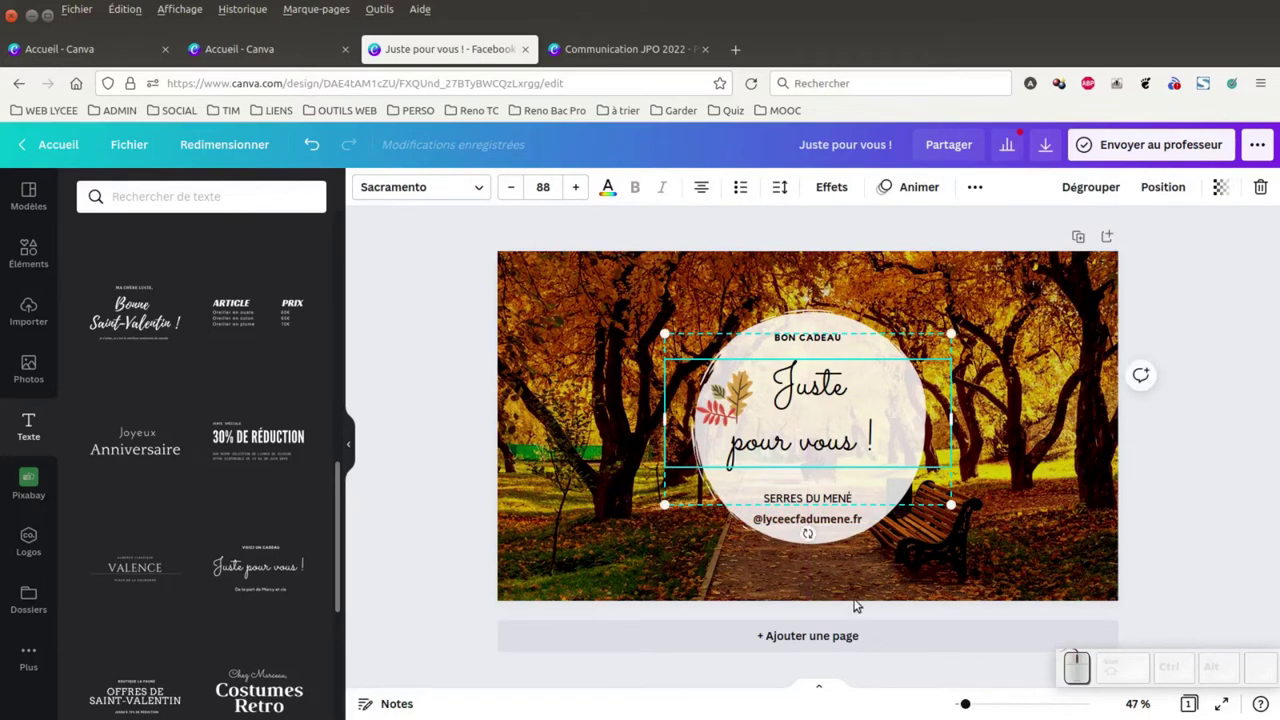
left_click(1191, 458)
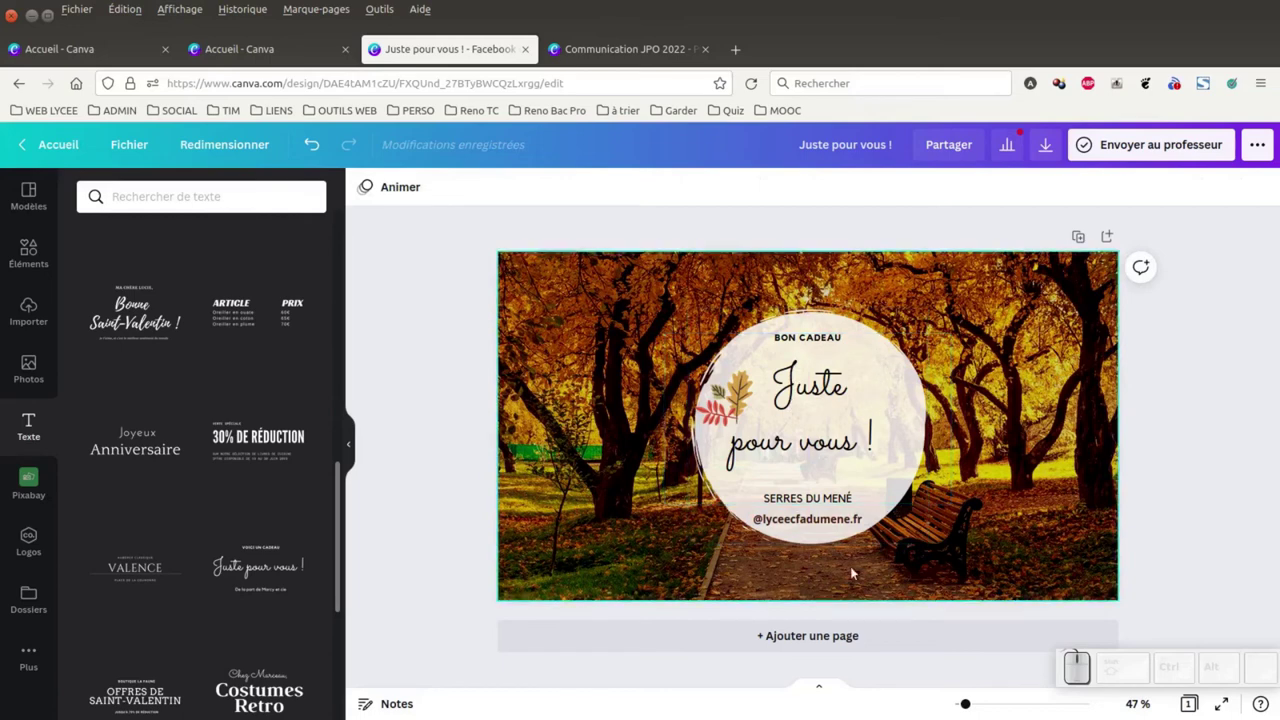
left_click(823, 335)
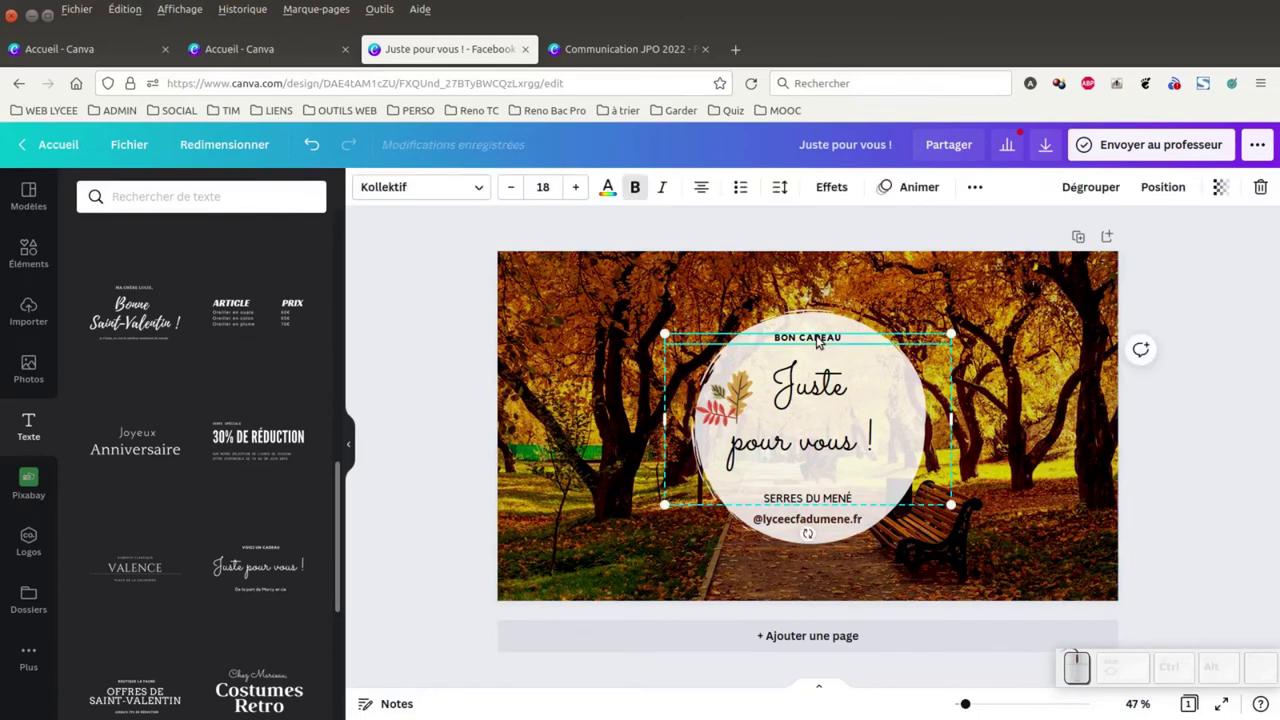
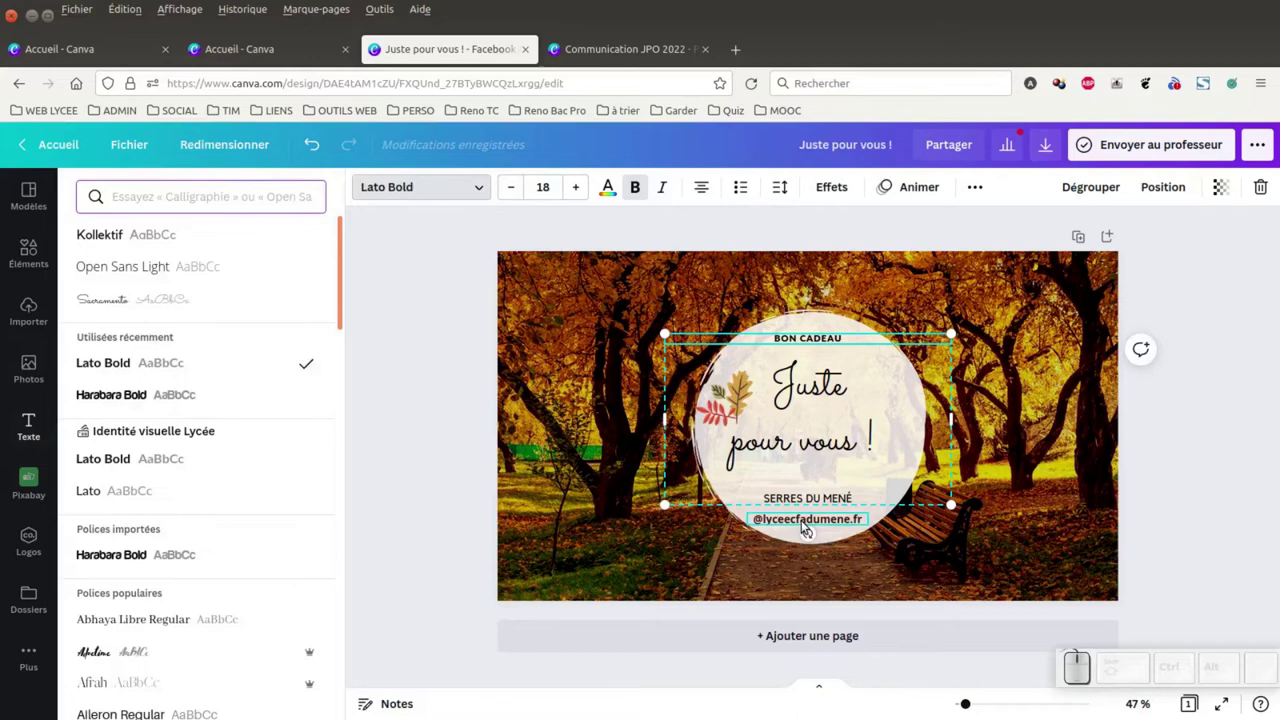
left_click(807, 491)
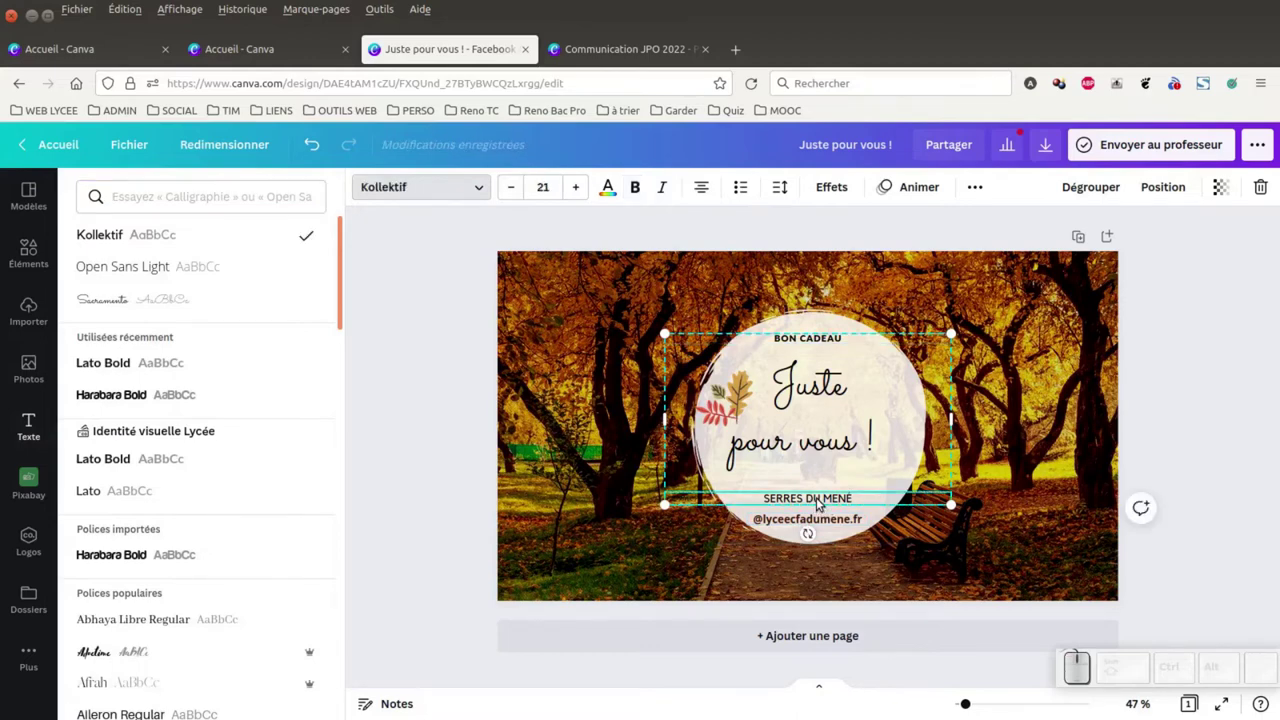
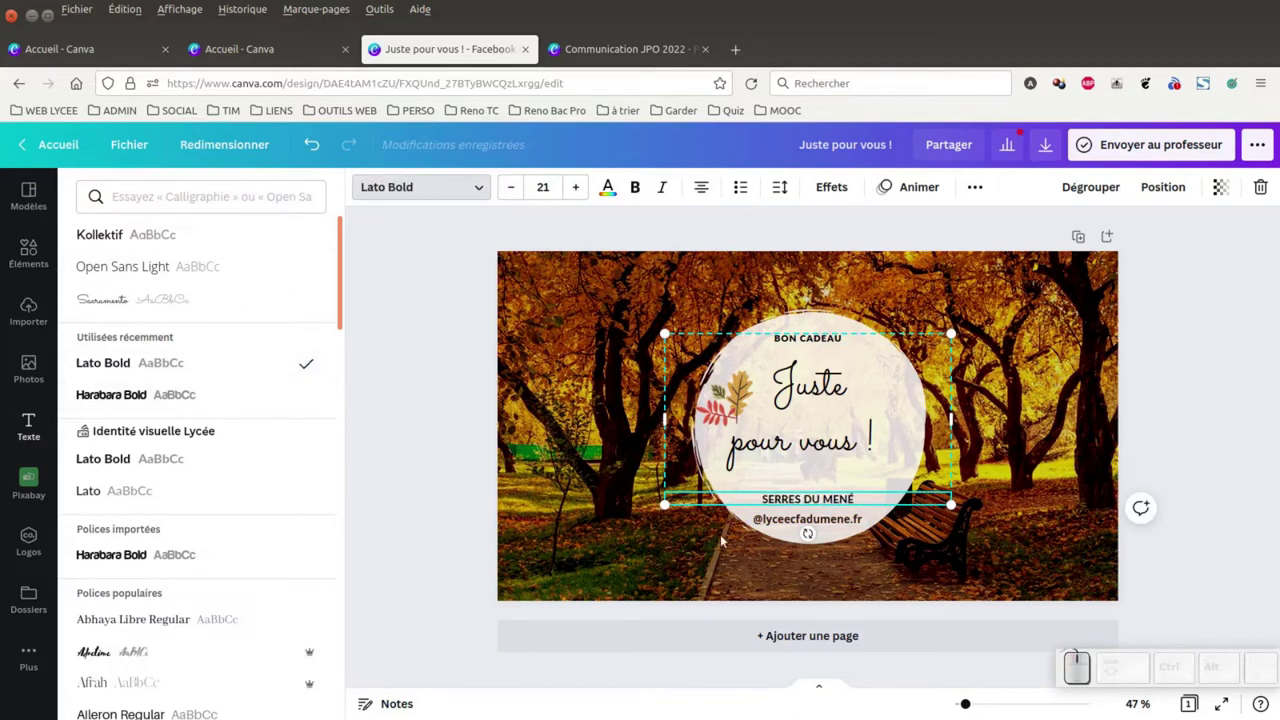
left_click(813, 521)
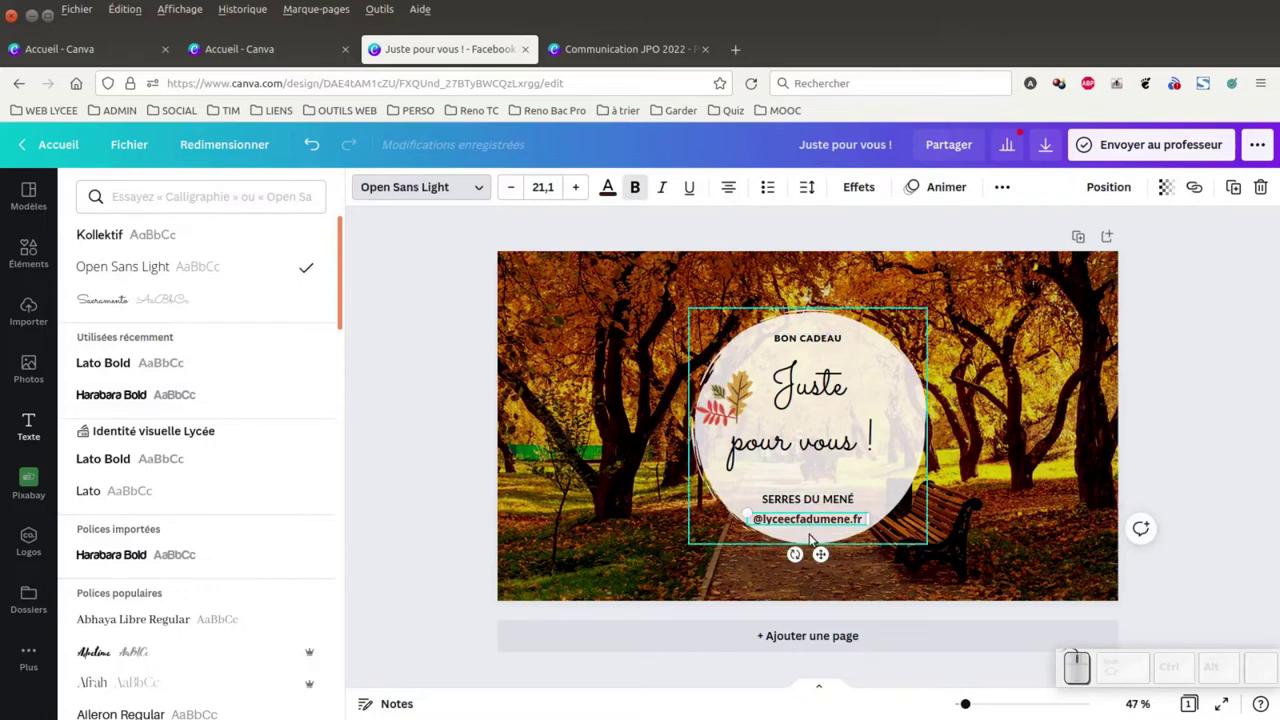
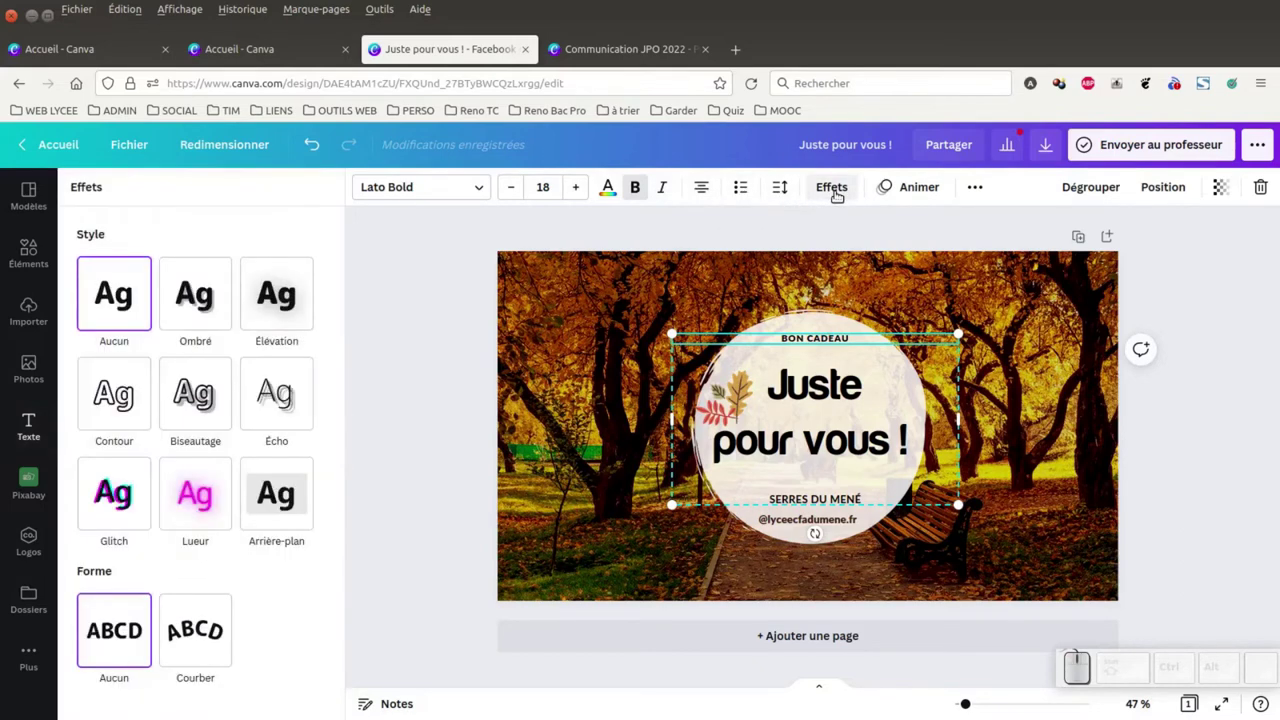
Step: Return to the text templates to add the tilted Bonne Saint-Valentin script title
left_click(473, 255)
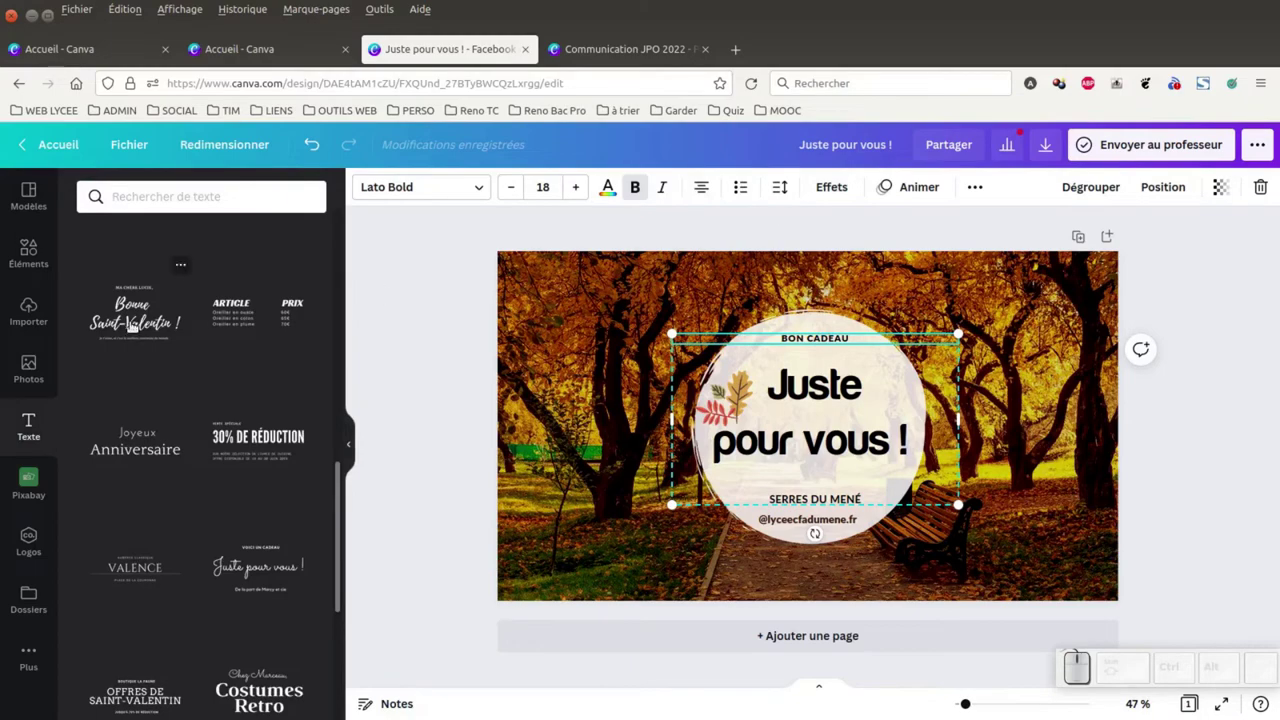
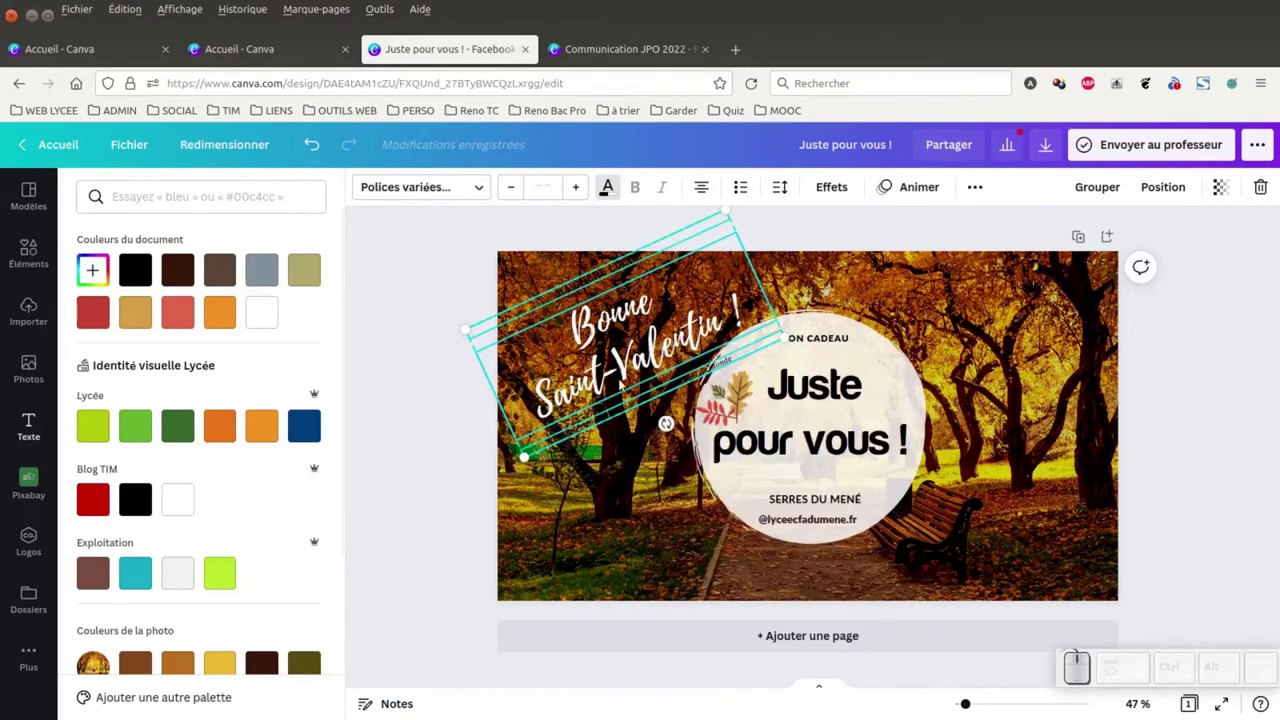
Step: Delete the template's small caption and extra decorative elements around the script title
left_click(592, 285)
left_click(469, 265)
left_click(538, 229)
left_click(582, 290)
key("Delete")
left_click(654, 403)
key("Delete")
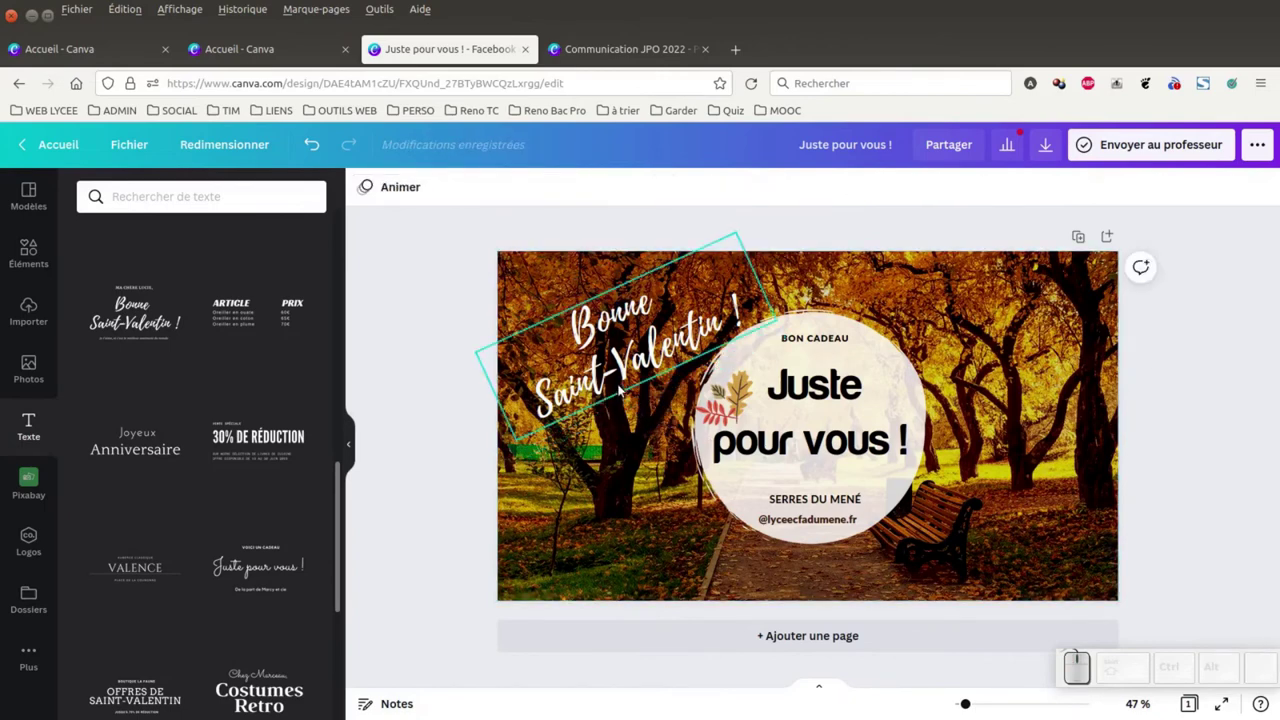
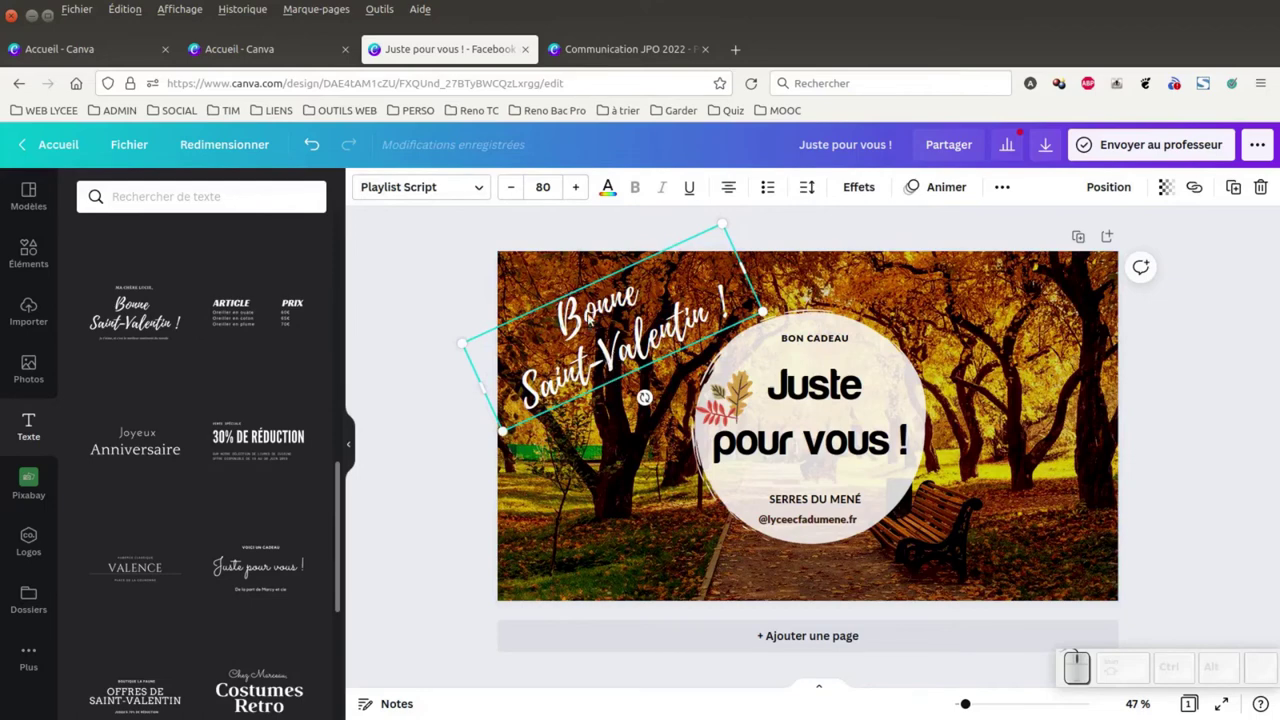
Step: Select the word Bonne in the script title to reword it as Vacances Toussaint
left_click(587, 326)
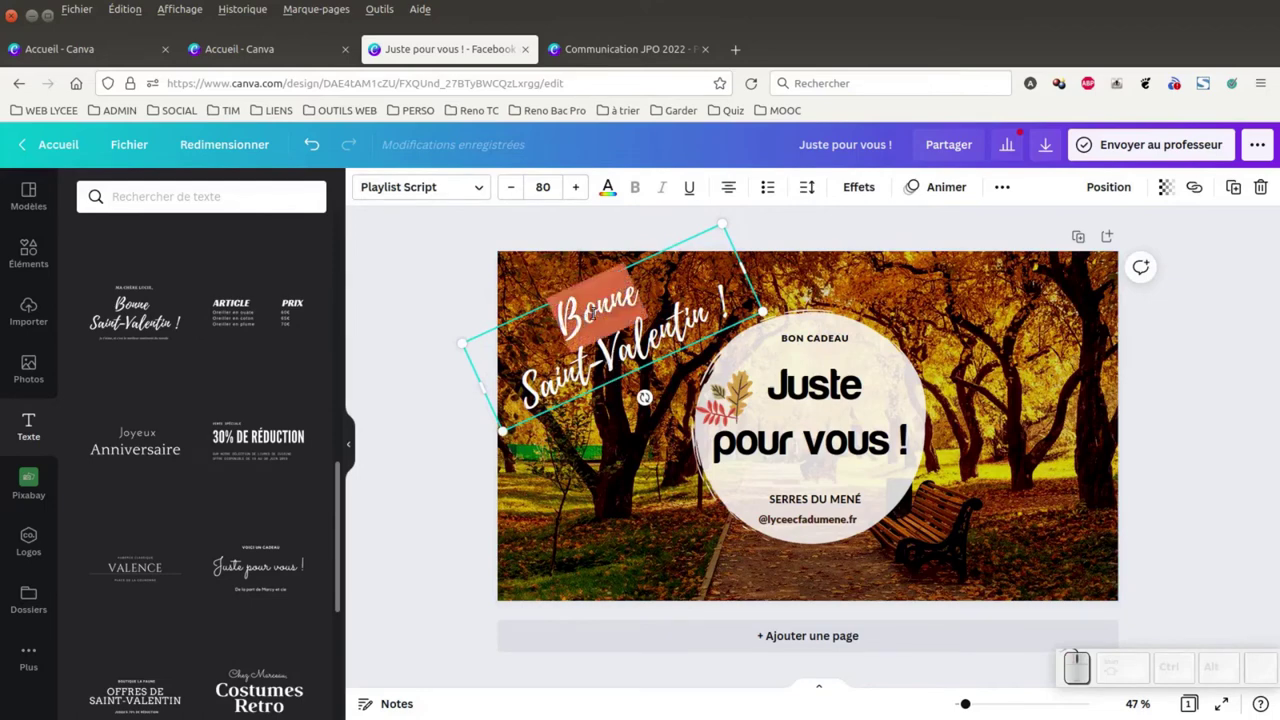
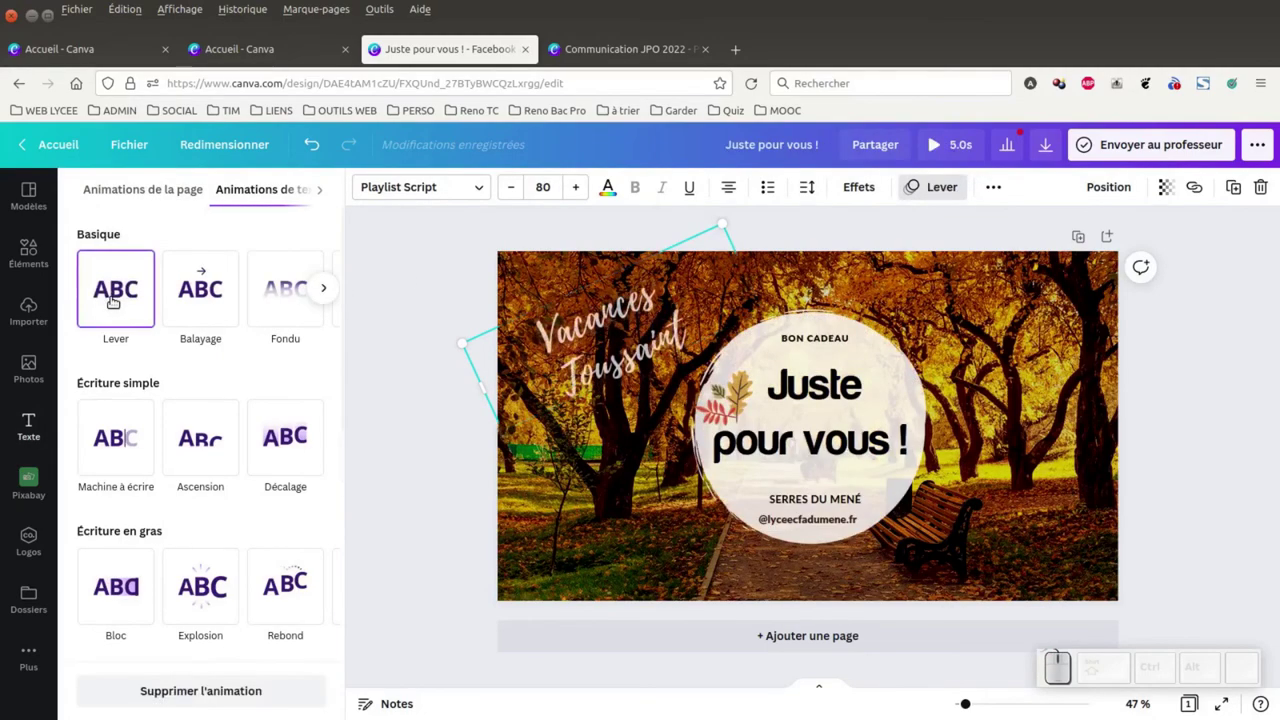
Step: Apply the rising entrance animation, then reselect the Vacances Toussaint title for link options
left_click(421, 313)
left_click(472, 280)
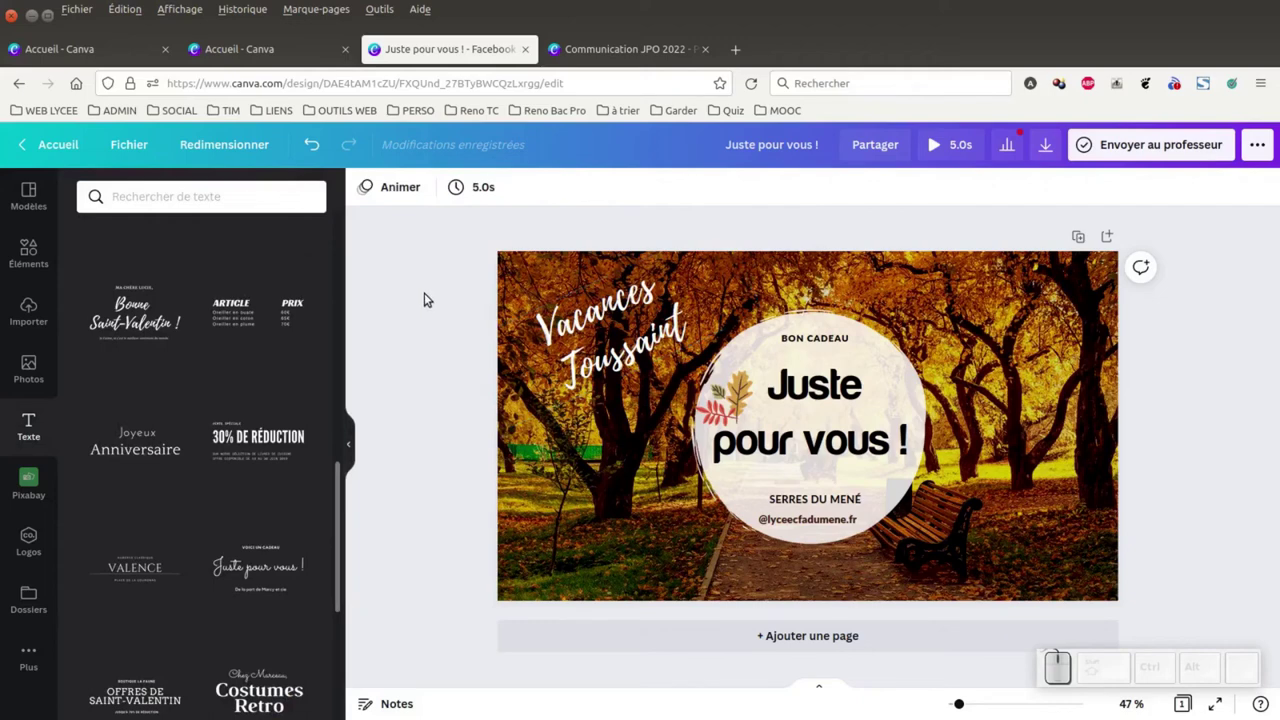
left_click(601, 337)
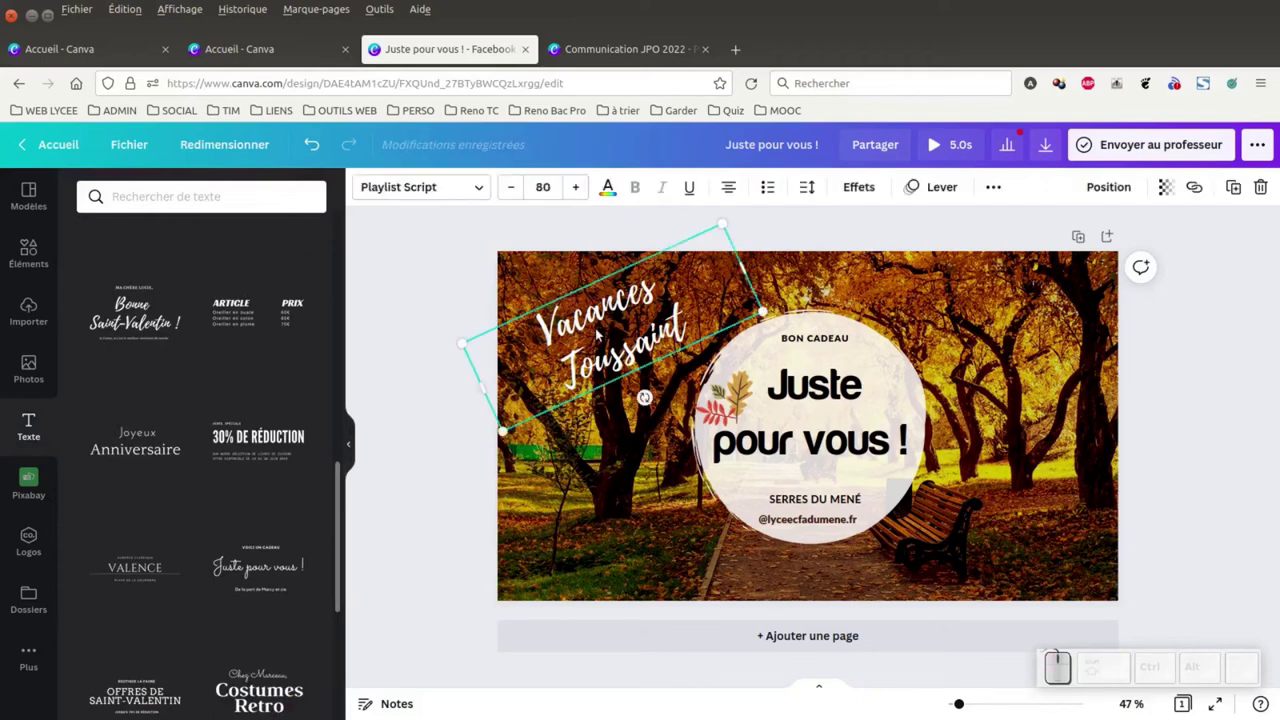
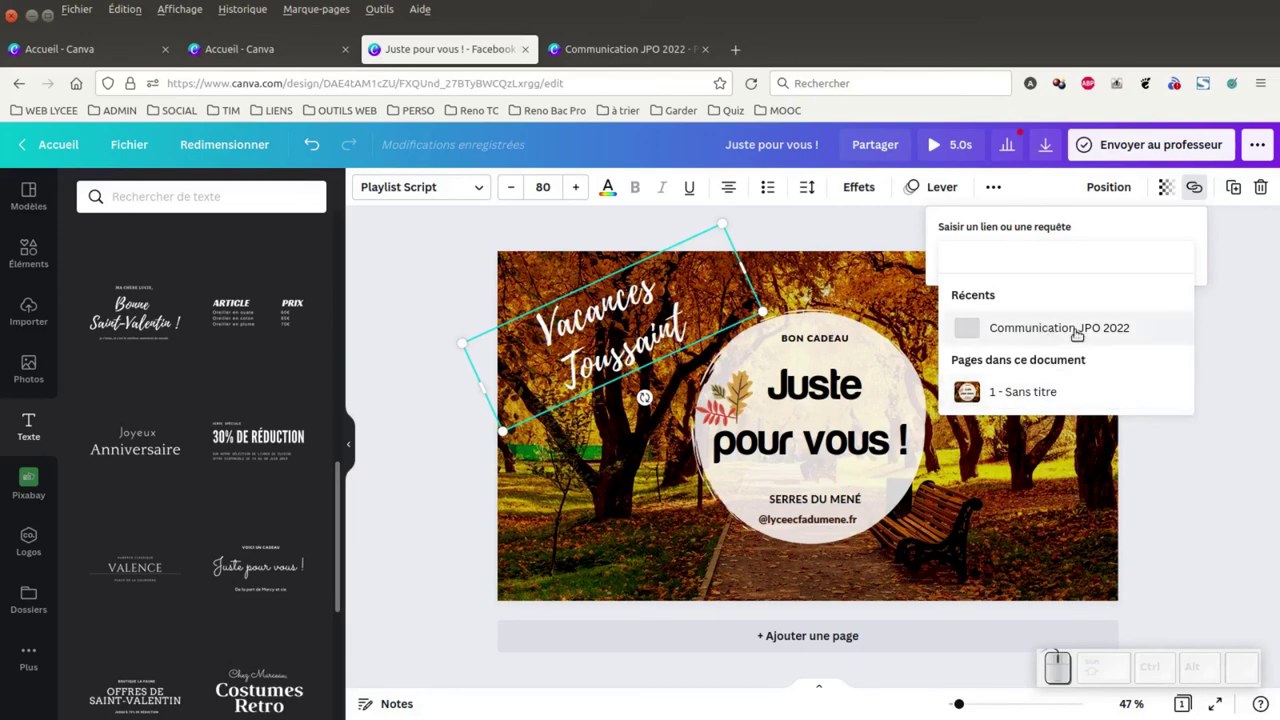
Step: Dismiss the link options without linking the title
left_click(1240, 246)
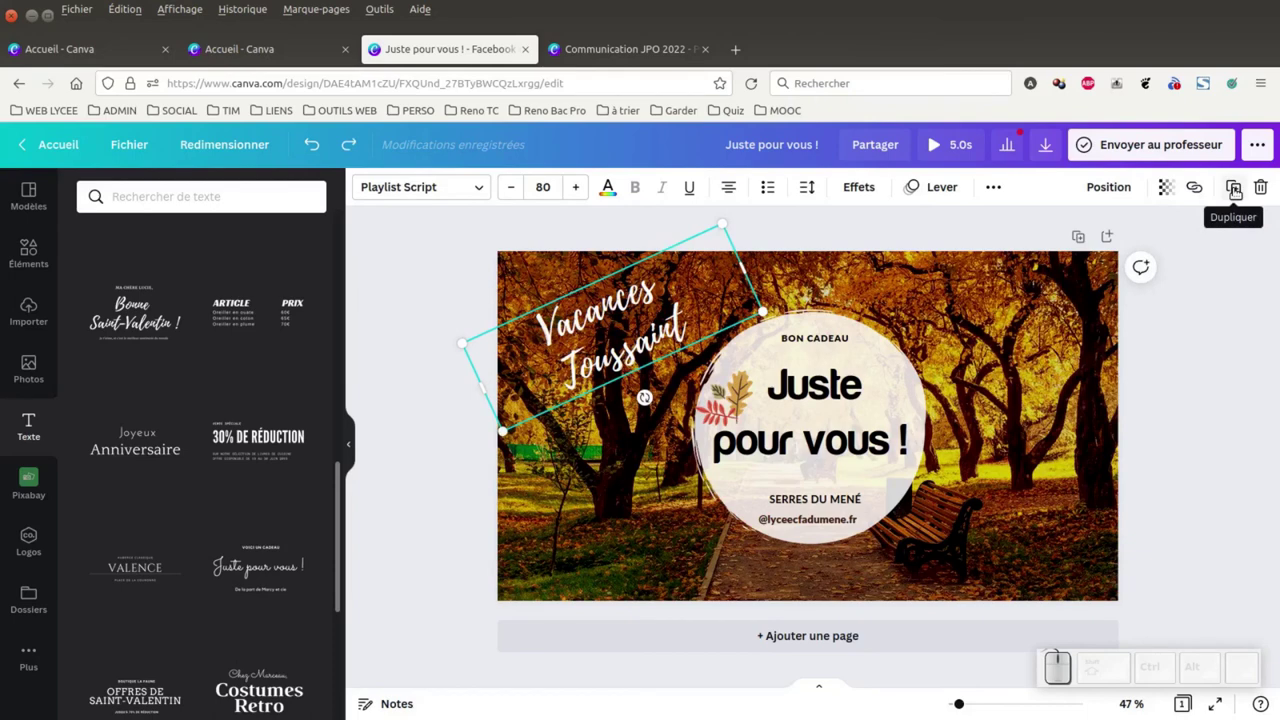